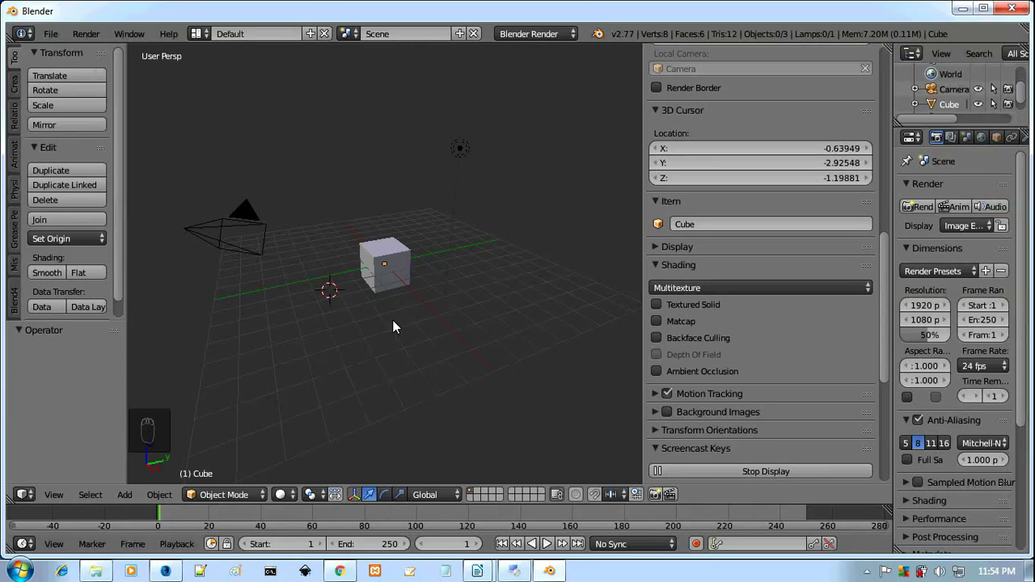
- Place the 3D cursor on the cube and select it in the default scene
drag(397, 349, 389, 343)
click(419, 336)
drag(419, 334, 435, 335)
middle_click(320, 283)
middle_click(415, 225)
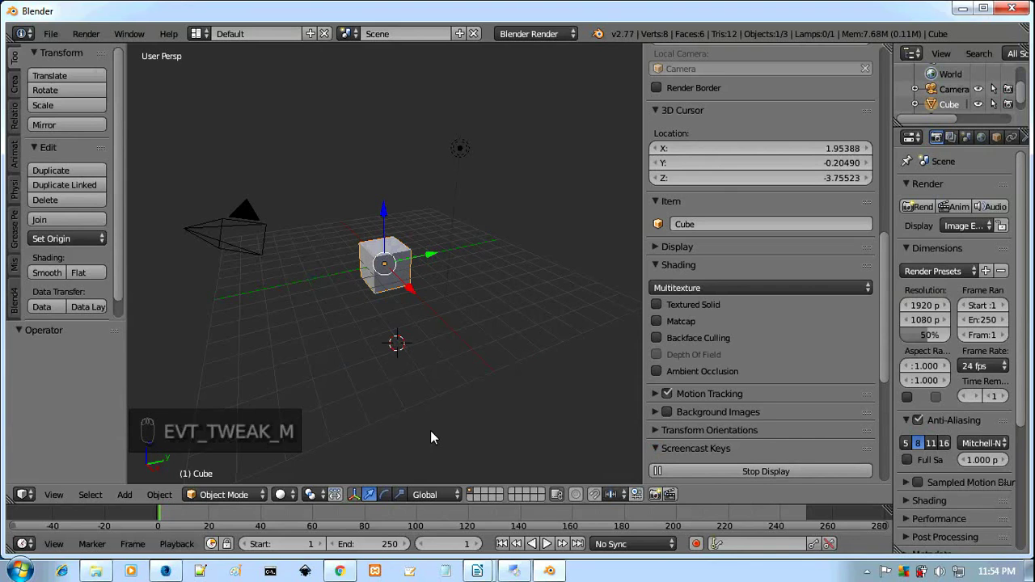
- Recenter the view on the scene repeatedly with Shift+C so the cube fills the viewport
key(shift+c)
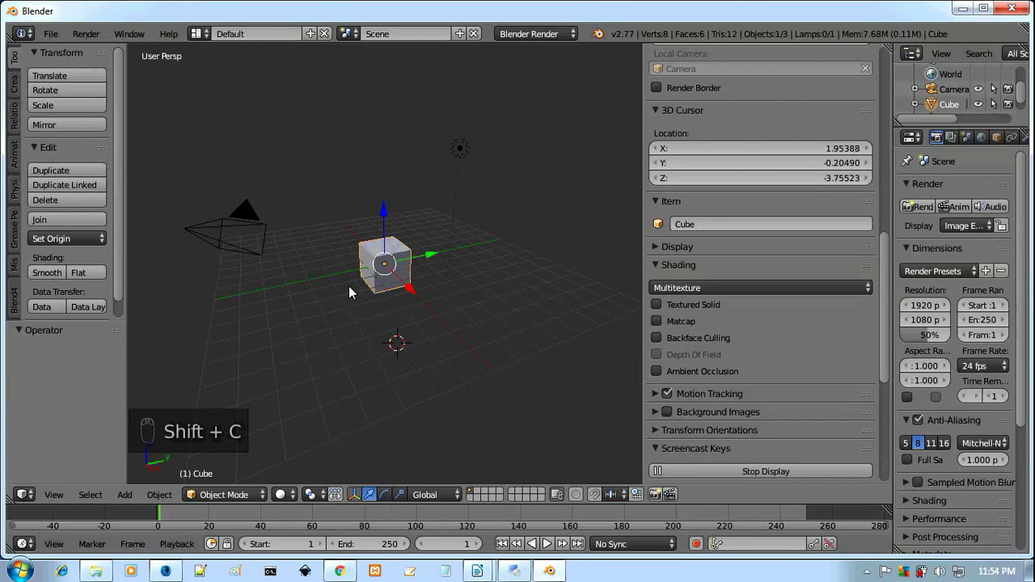
key(shift+c)
key(shift+c)
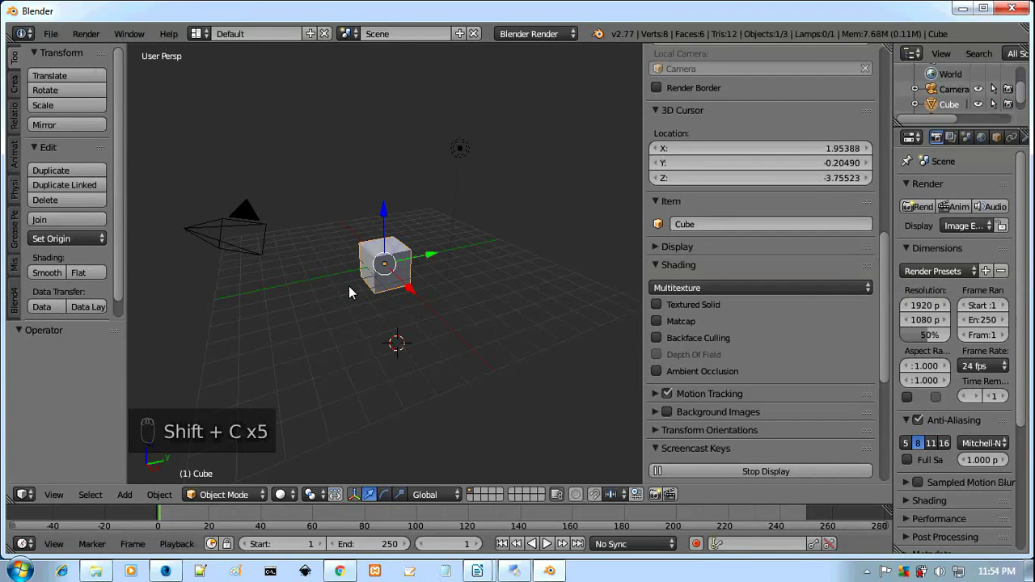
key(shift+c)
key(shift+c)
key(shift+c)
key(shift+c)
key(shift+c)
key(c)
key(shift+c)
key(shift+c)
key(shift+c)
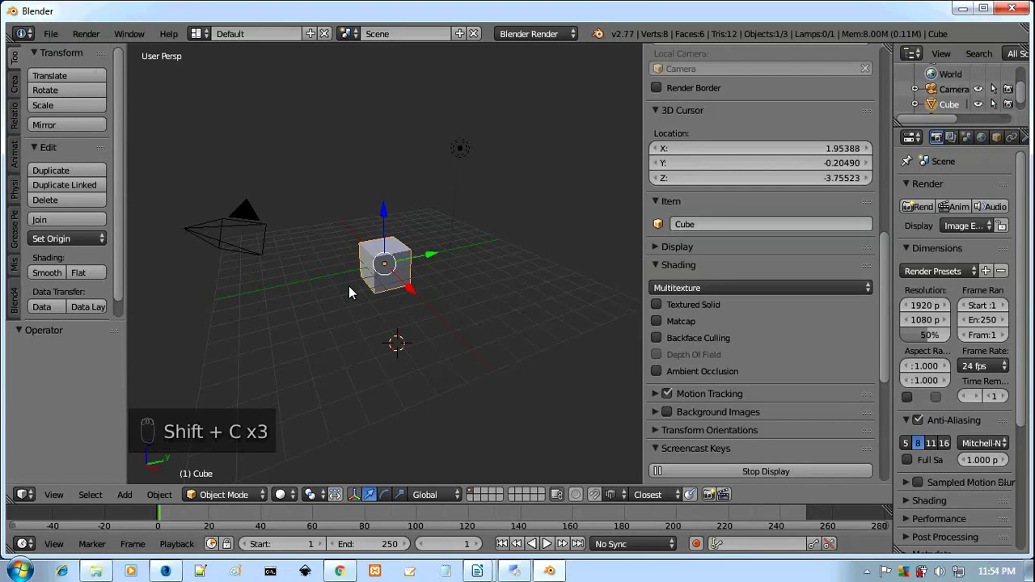
- Toggle the Properties shelf (N) and Tool shelf (T) to hide the side panels
key(n)
key(n)
key(n)
key(t)
key(n)
- Keep reframing the view with Shift+C to bring the cube closer and larger
key(shift+c)
key(shift+c)
key(shift+c)
key(shift+c)
key(shift+c)
key(shift+c)
key(shift+c)
key(shift+c)
key(shift+c)
key(shift+c)
key(shift+c)
key(shift+c)
key(shift+c)
key(shift+c)
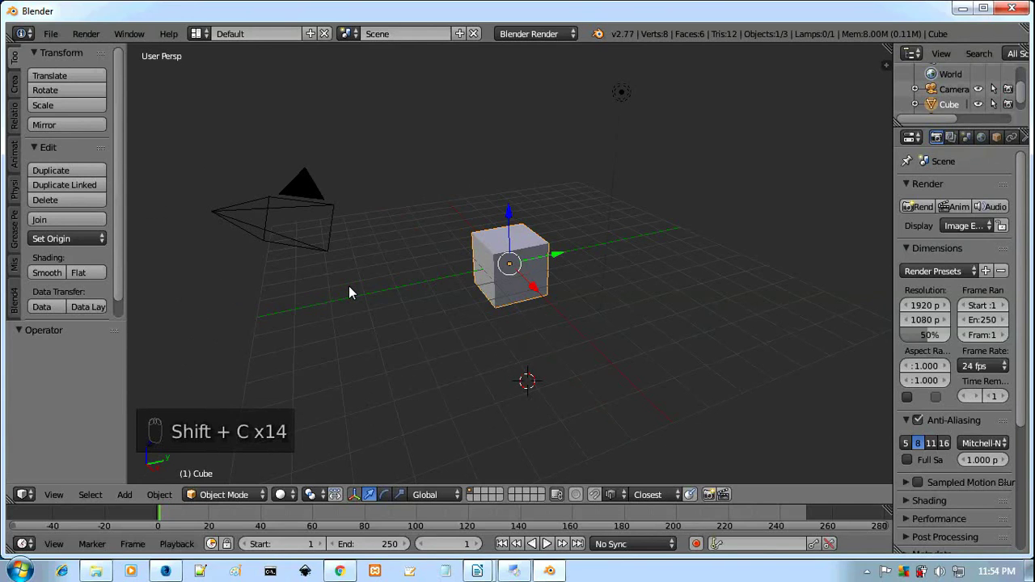
key(shift+c)
key(shift+c)
key(shift+c)
- Choose Load Factory Settings from the File menu to reset Blender
drag(59, 45, 97, 233)
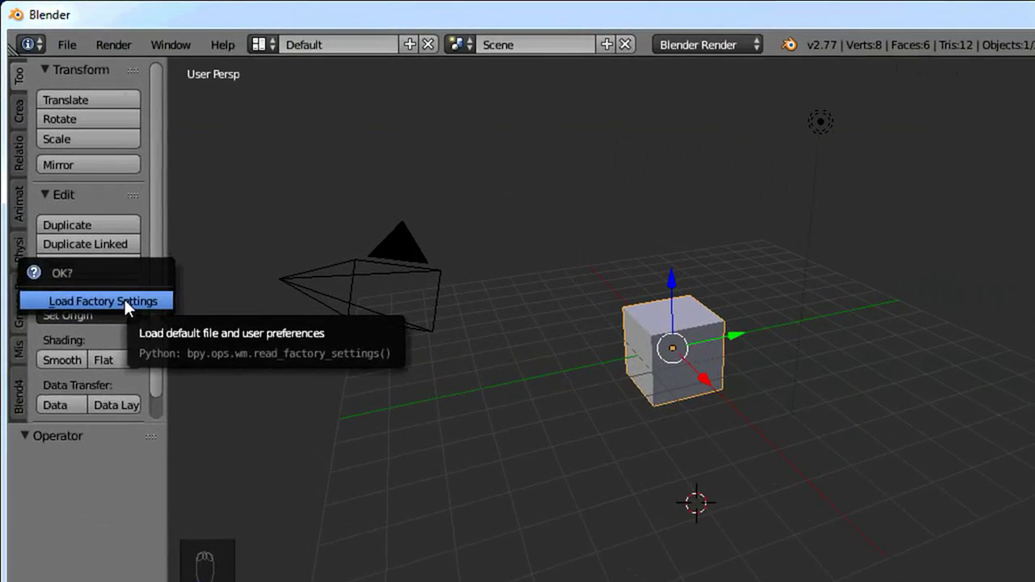
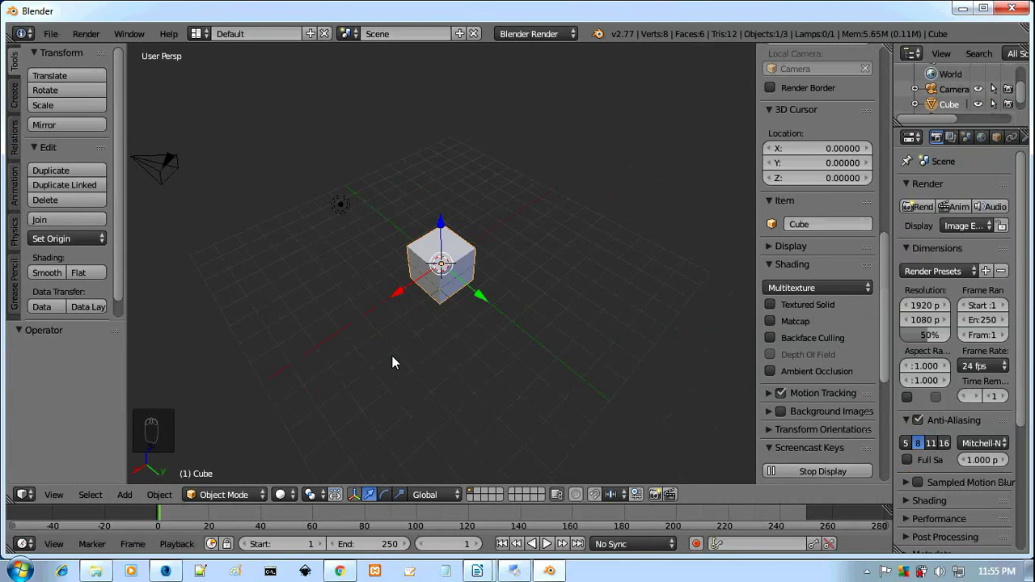
- Orbit and zoom around the cube, then reframe so cube, camera and lamp are all visible
middle_click(504, 373)
drag(515, 322, 308, 338)
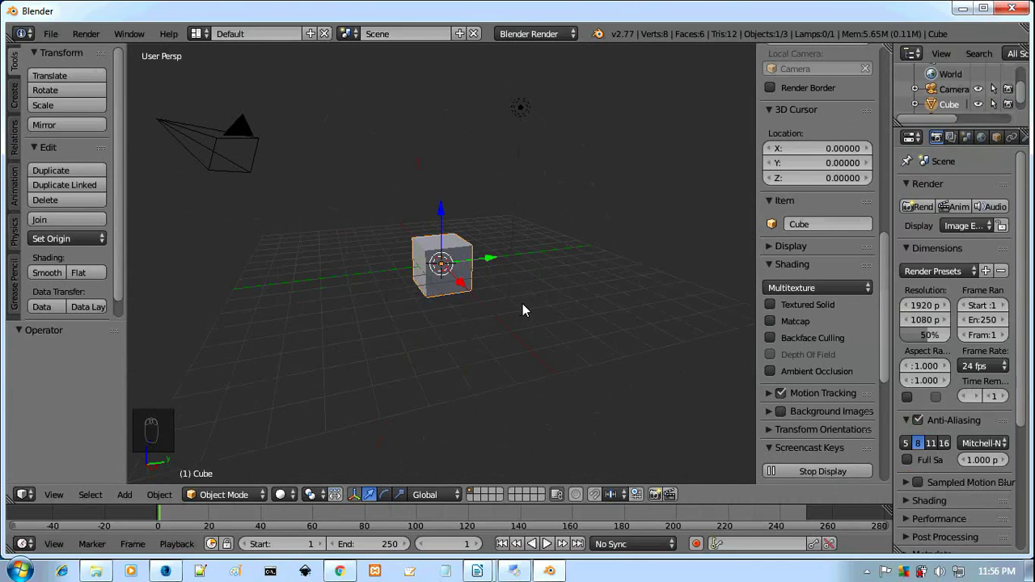
middle_click(527, 311)
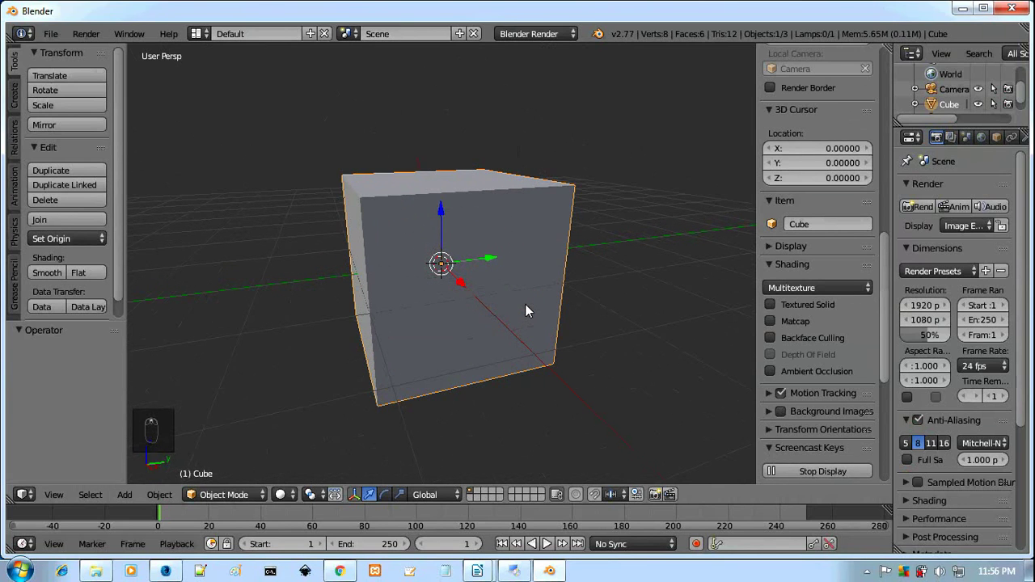
key(shift+c)
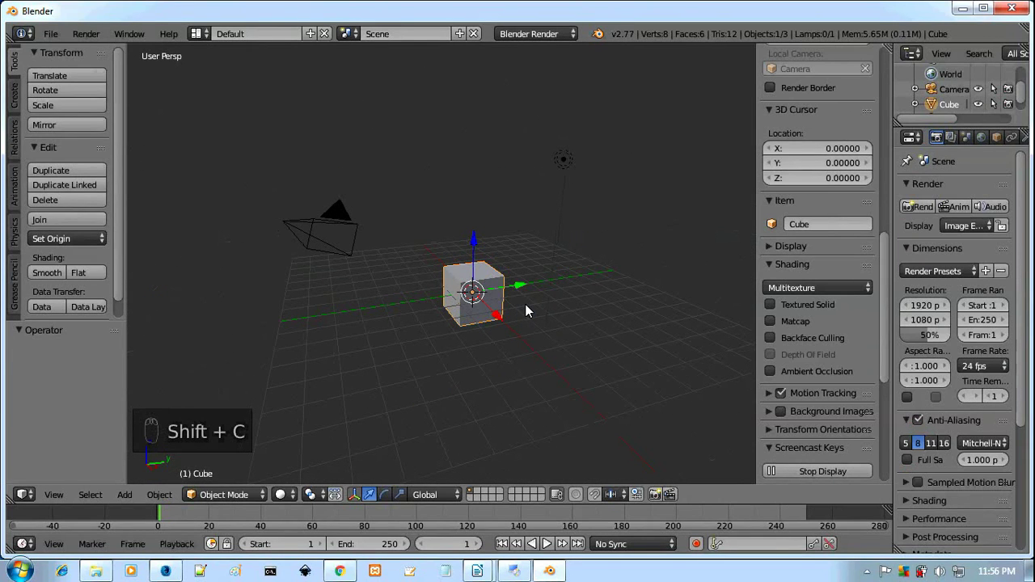